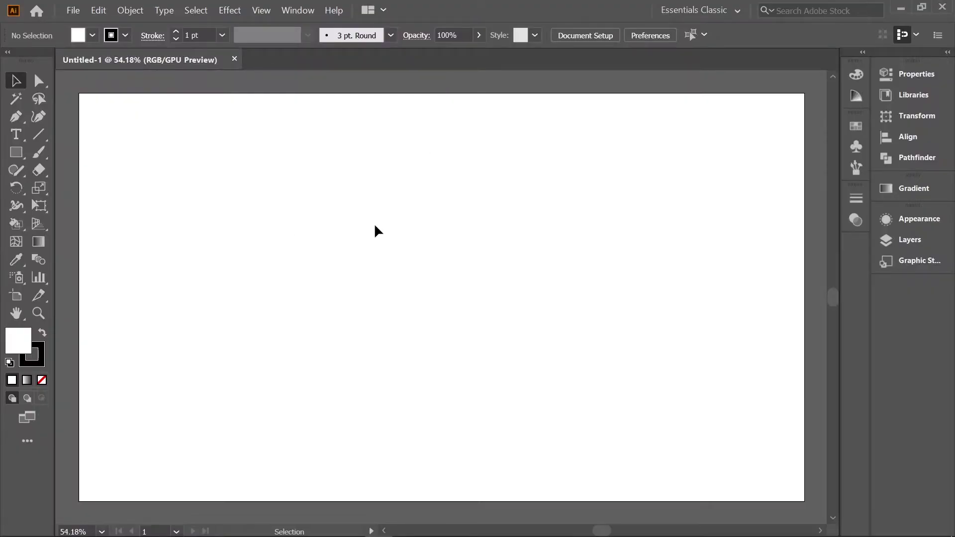
Step: Show the rulers (Ctrl+R) and place crossing horizontal and vertical guides at the artboard centre
click(115, 101)
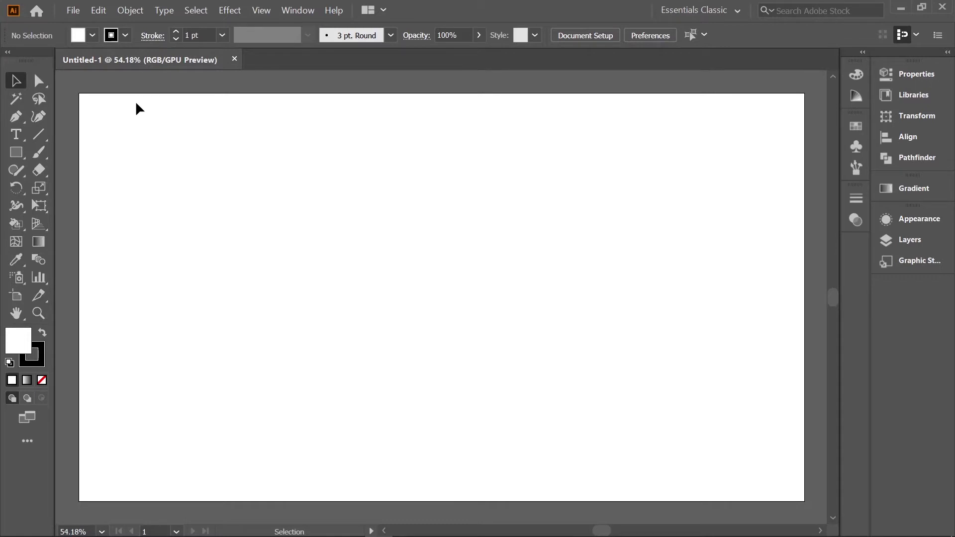
key(ctrl+r)
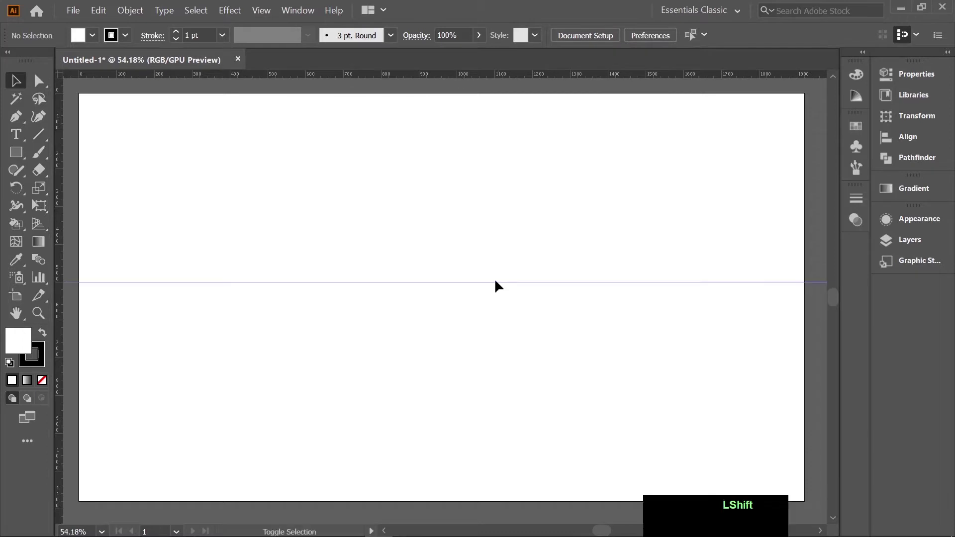
click(63, 246)
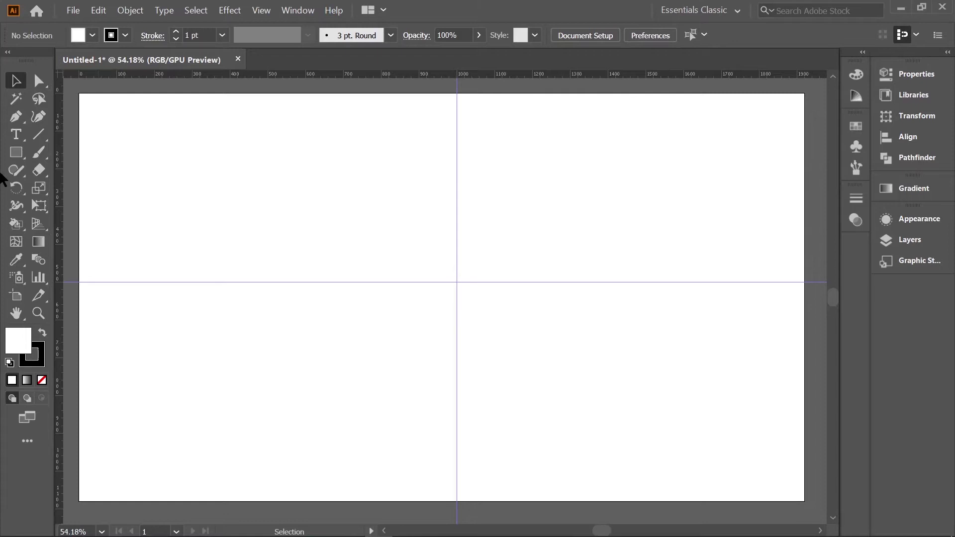
right_click(23, 156)
Step: Draw a large unfilled circle from the guide crossing and a small circle inside its right edge
click(89, 186)
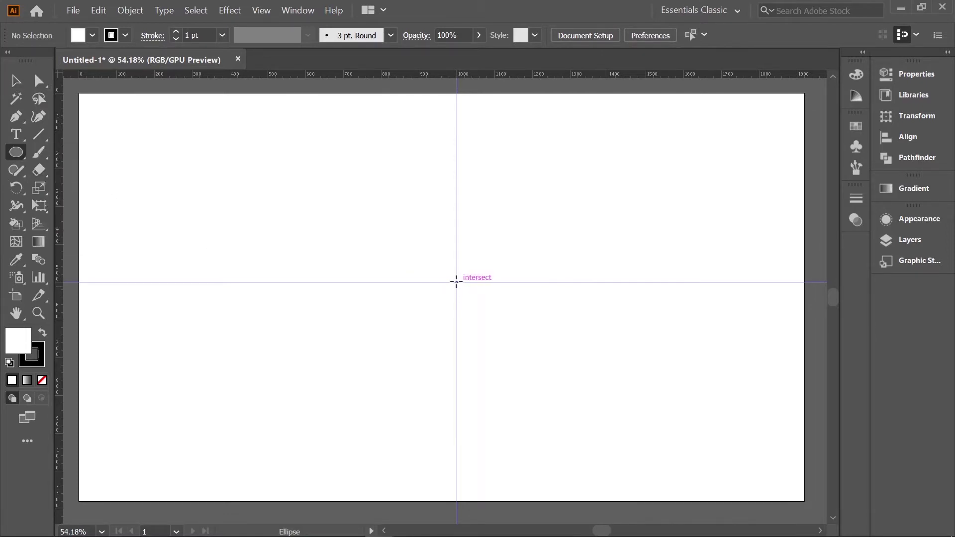
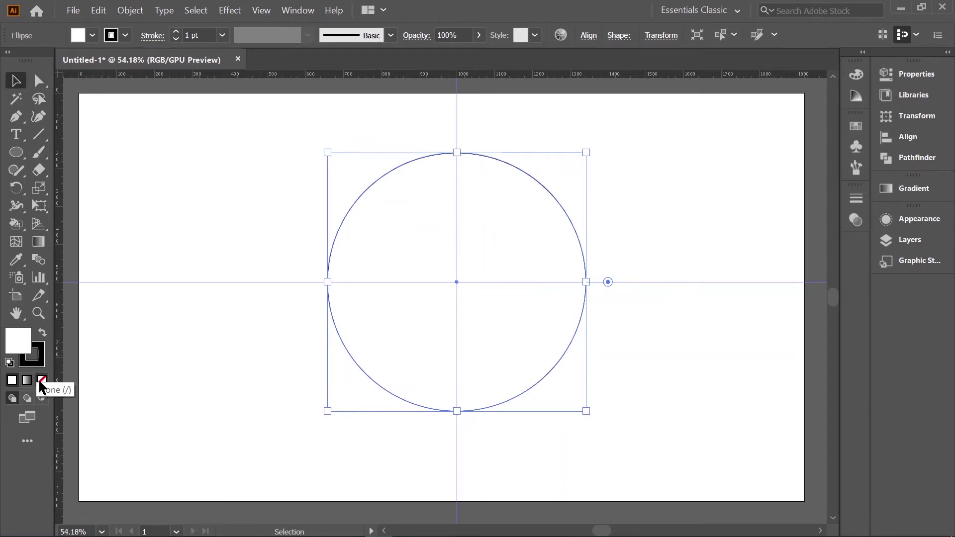
click(44, 385)
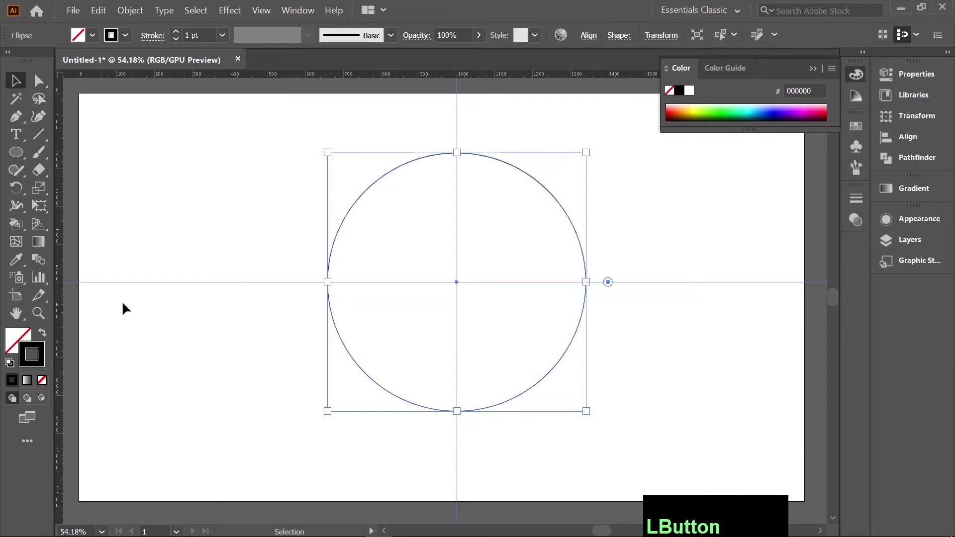
click(40, 176)
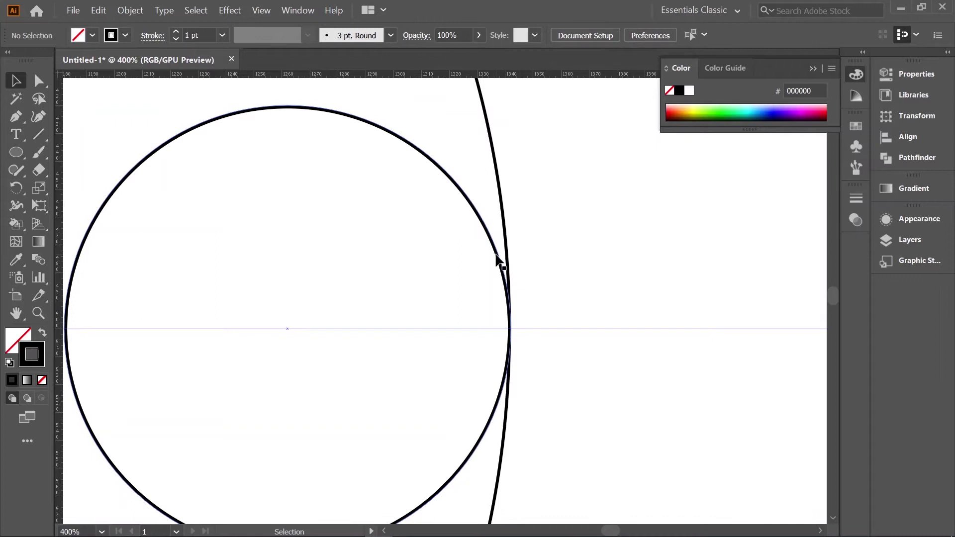
key(space)
Step: Copy the small circle and move the copy to the top of the large circle
click(496, 298)
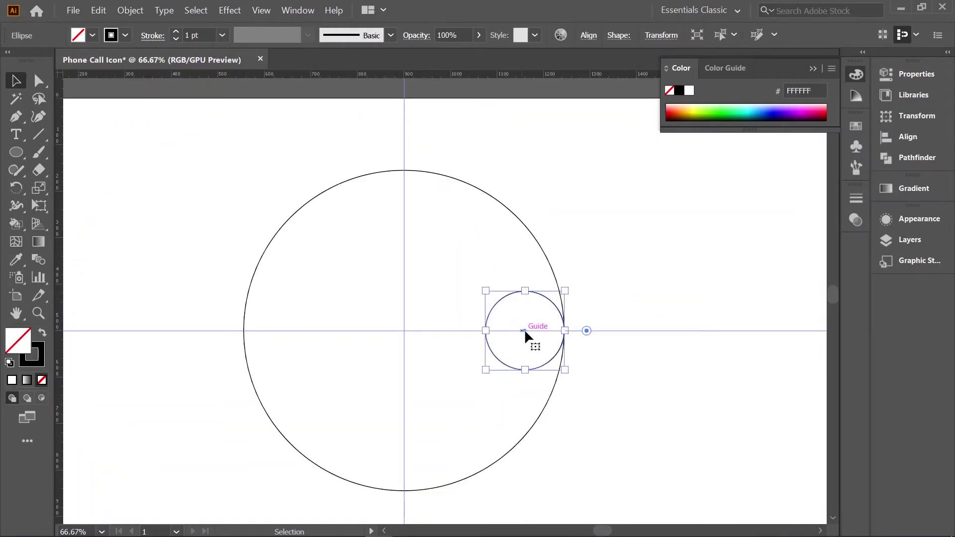
click(529, 337)
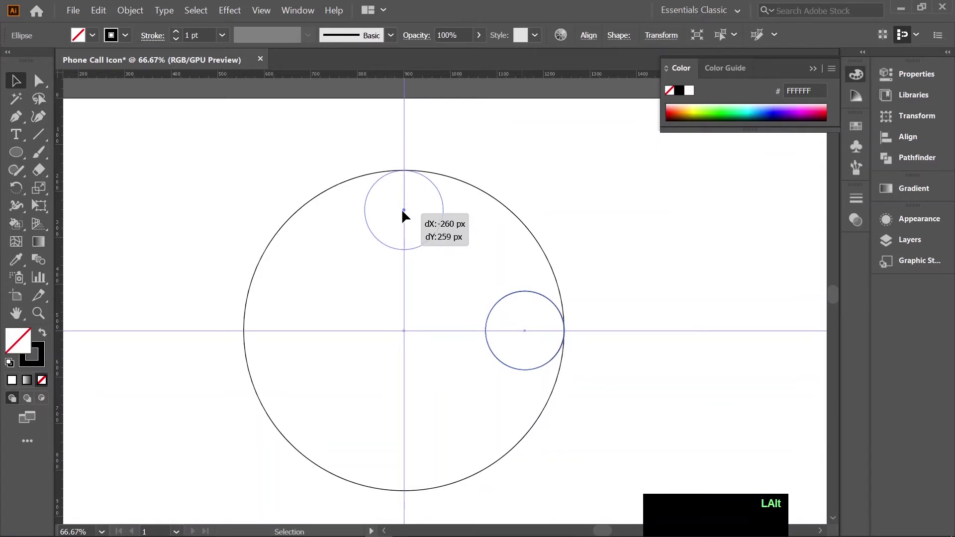
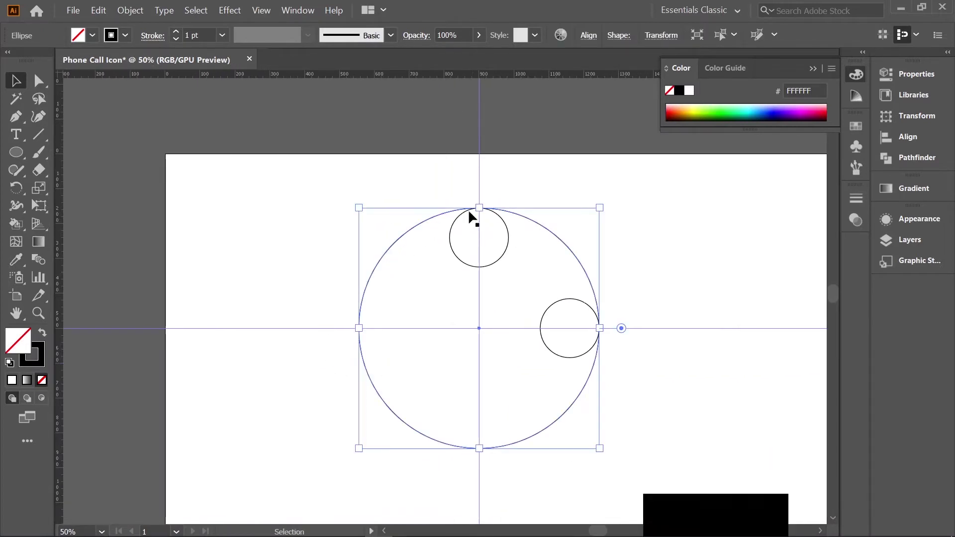
Step: Duplicate the large circle in place and shrink the copy into a smaller concentric inner circle
click(102, 11)
click(107, 4)
click(134, 115)
key(ctrl+z)
click(509, 235)
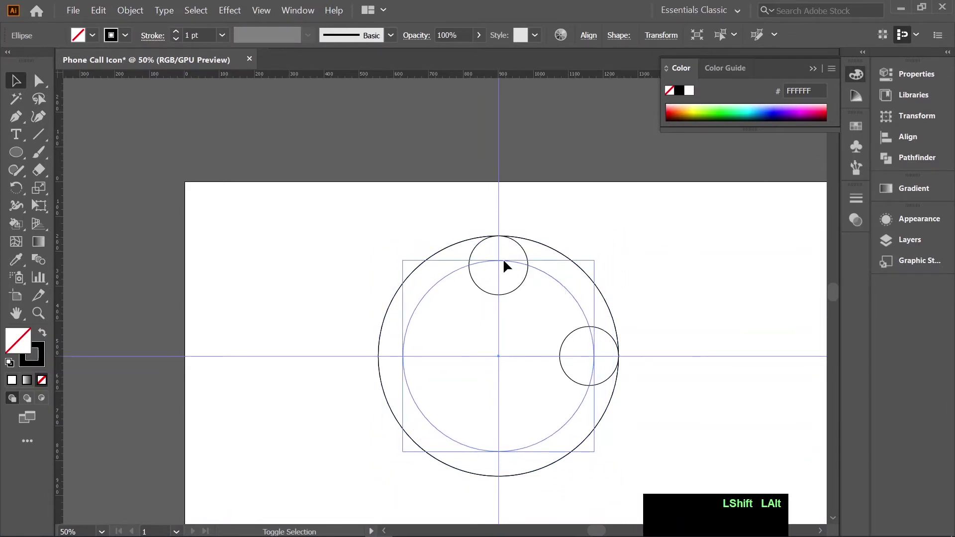
key(space)
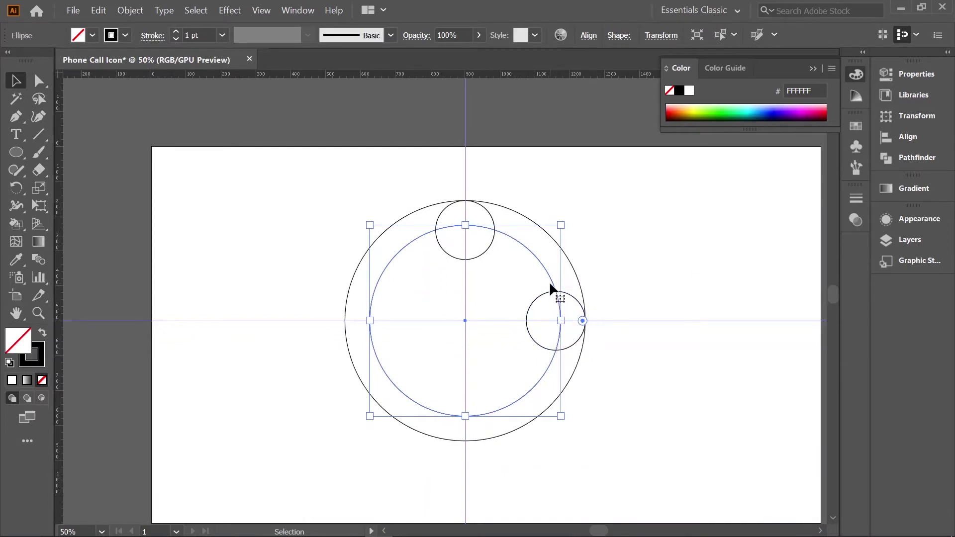
Step: Rotate all the circles so the two small ones sit at the upper-left and upper-right
click(421, 264)
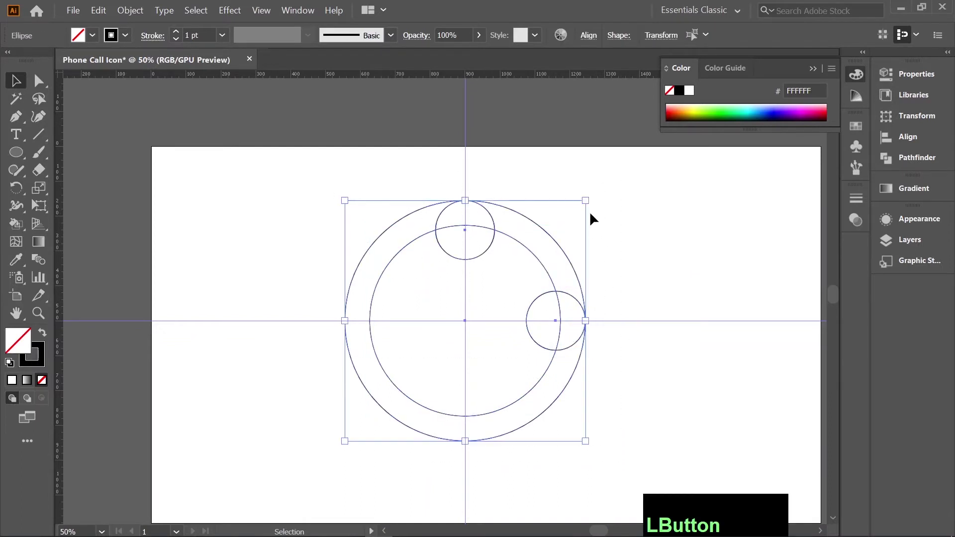
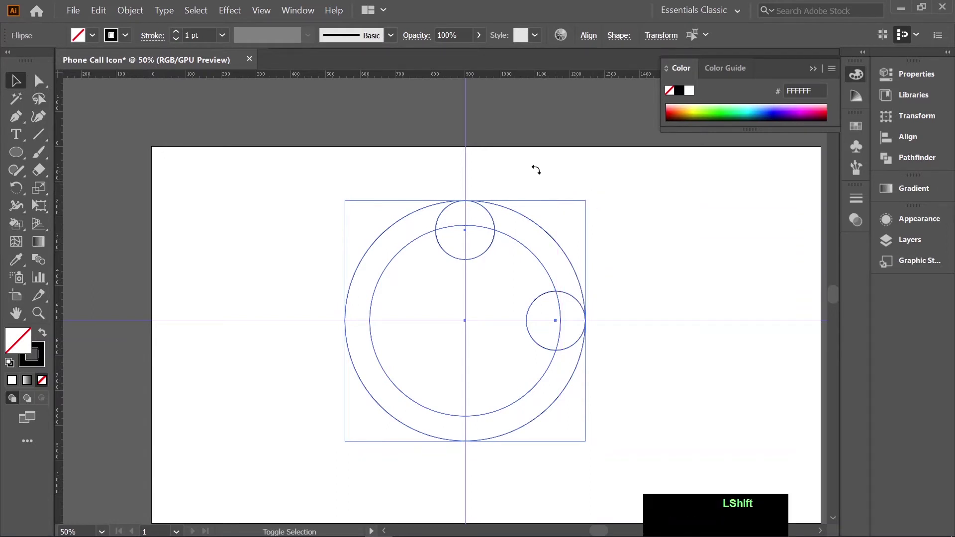
click(6, 158)
right_click(8, 158)
Step: Add a five-sided pentagon centred on the guides touching the inner circle, then deselect everything
click(99, 197)
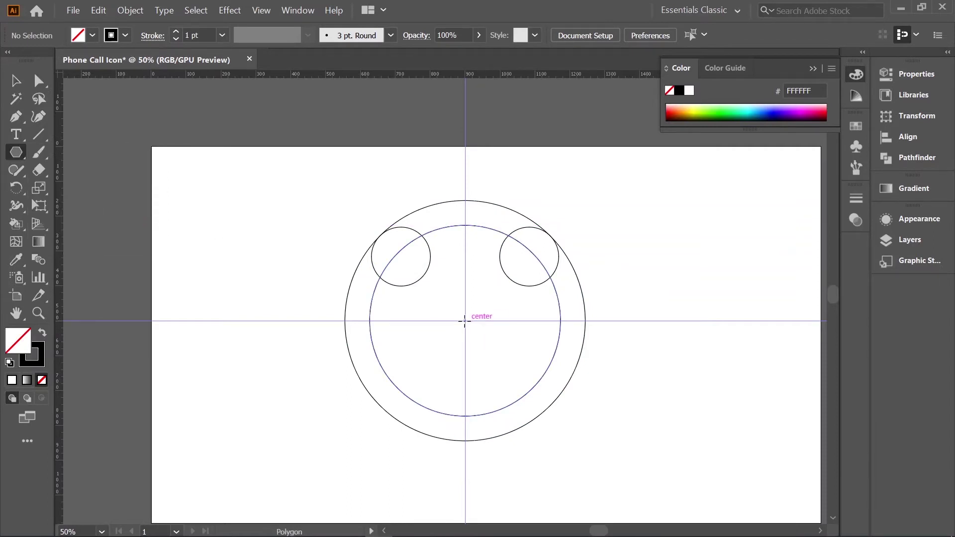
click(469, 327)
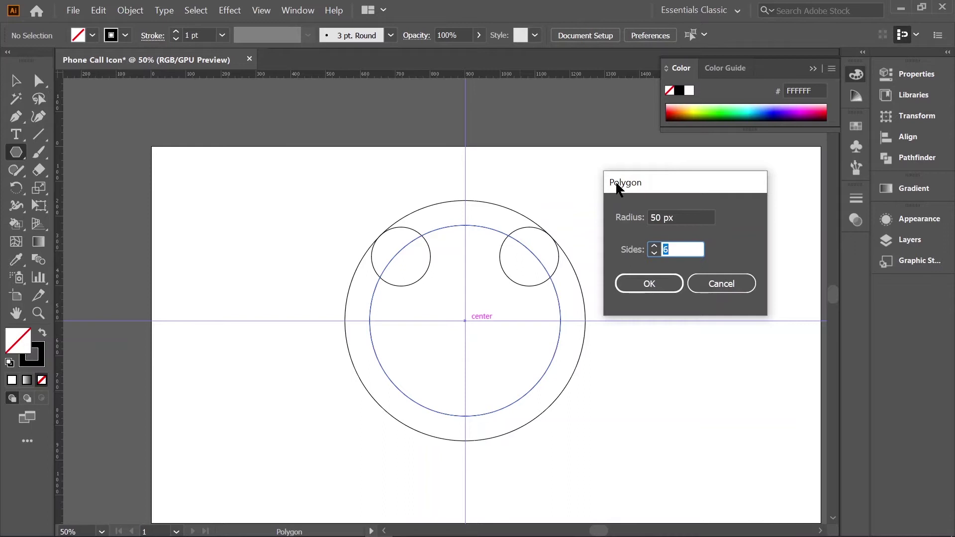
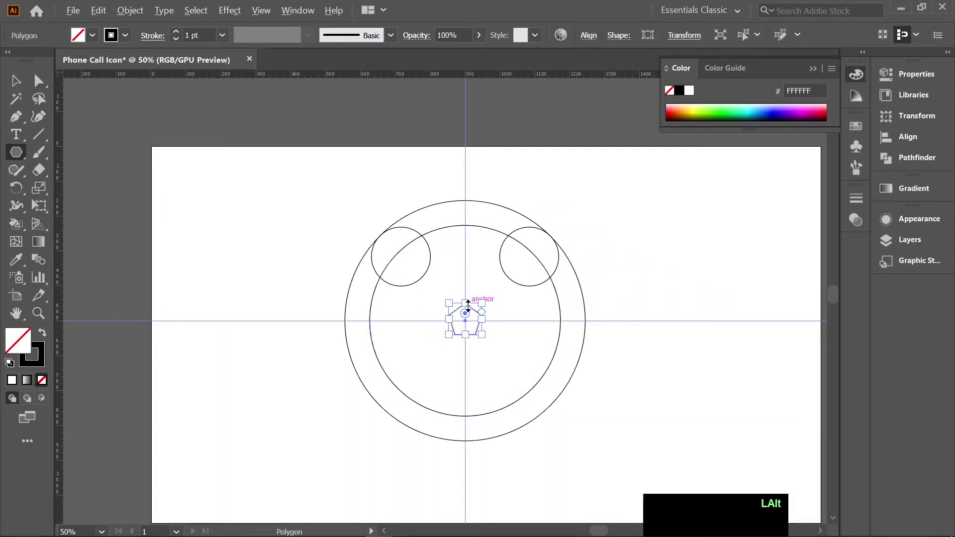
scroll(up, 3)
click(468, 295)
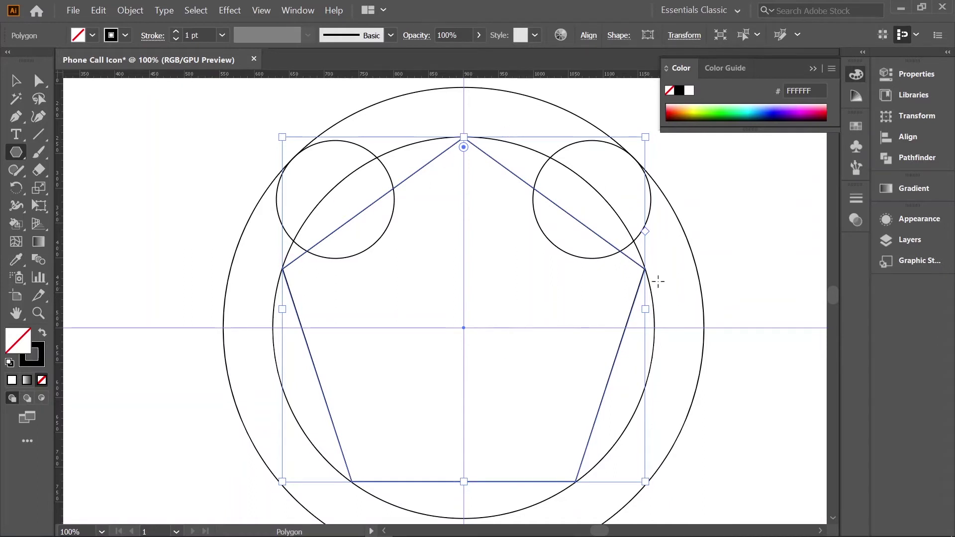
click(291, 178)
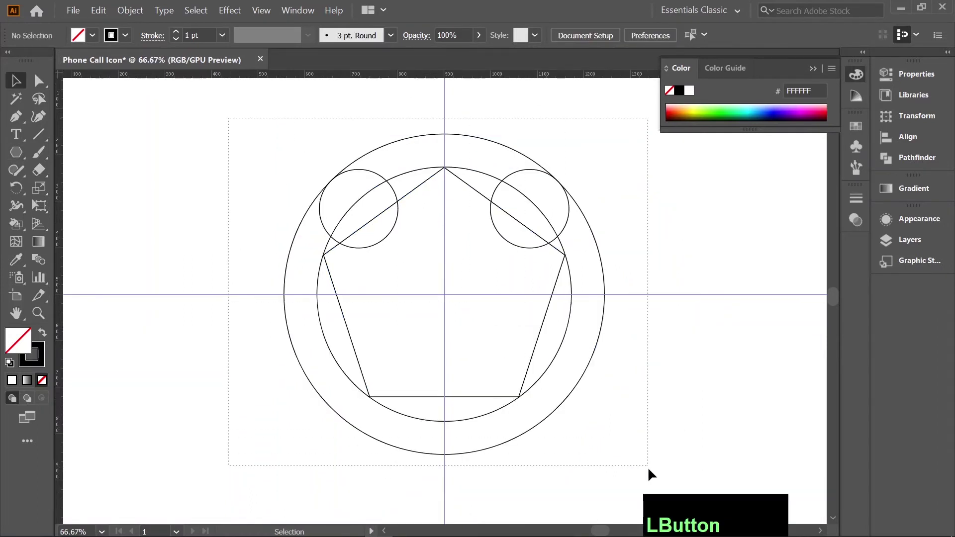
Step: Merge the overlapping shapes with Shape Builder into one handset outline, removing unwanted regions and slivers
key(shift+m)
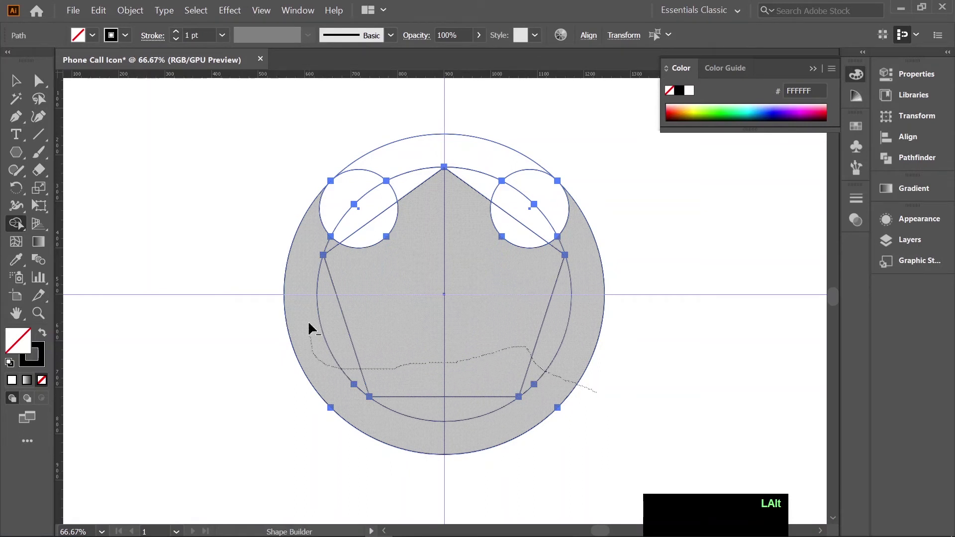
click(404, 236)
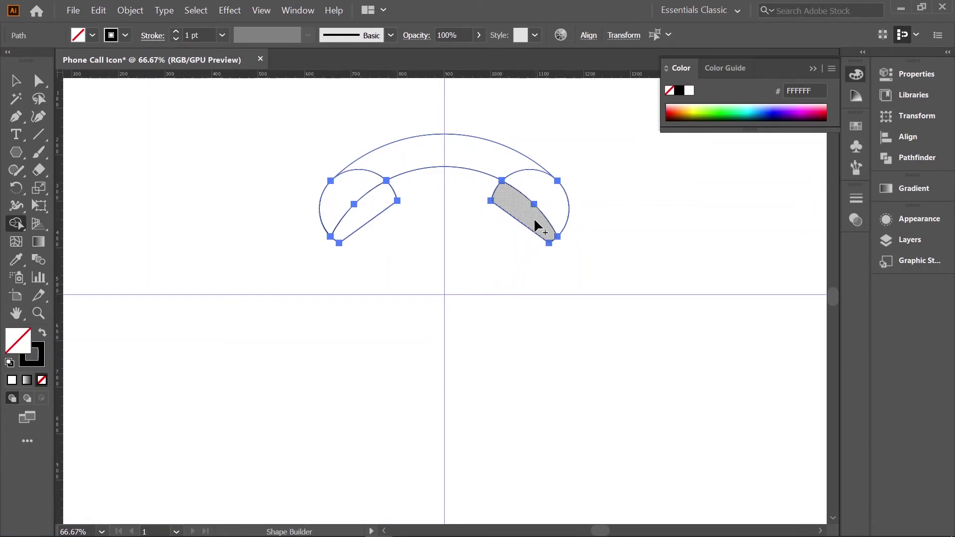
click(542, 221)
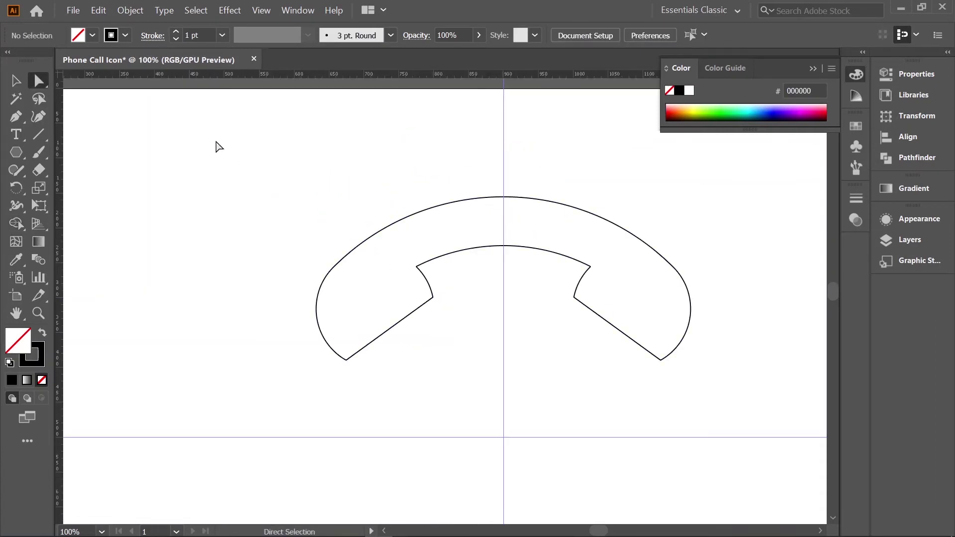
Step: Select the handset's five sharp corner anchors and round them to about a 20 px radius
click(73, 138)
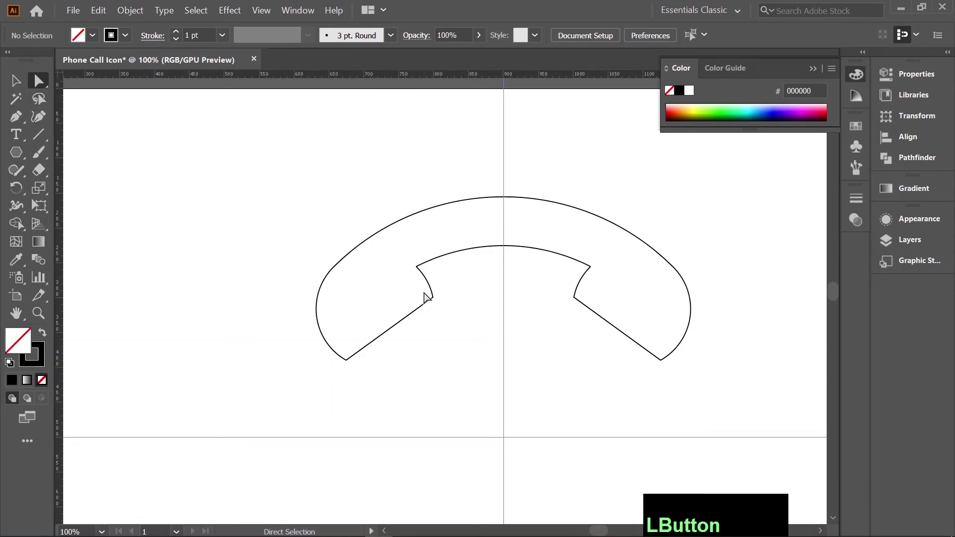
click(446, 309)
click(582, 303)
click(655, 353)
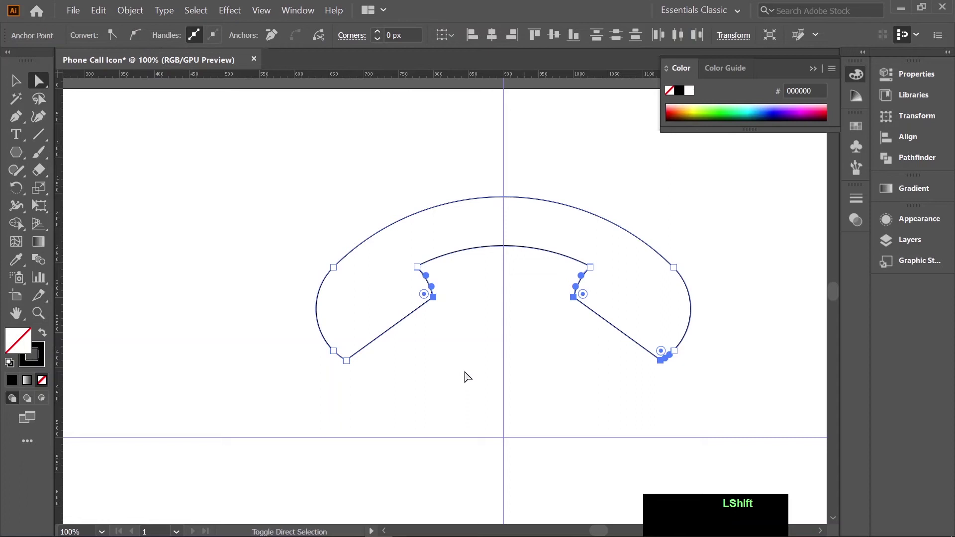
click(343, 354)
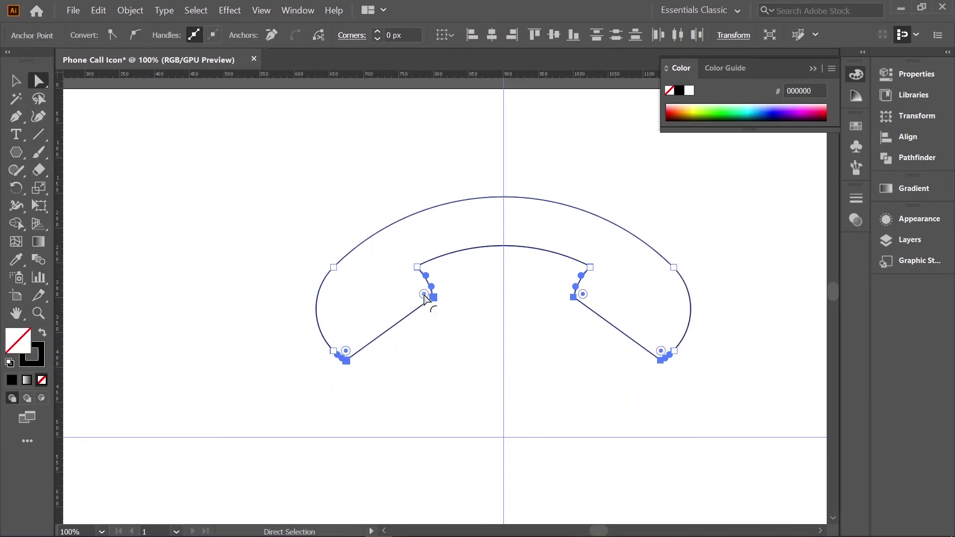
click(427, 300)
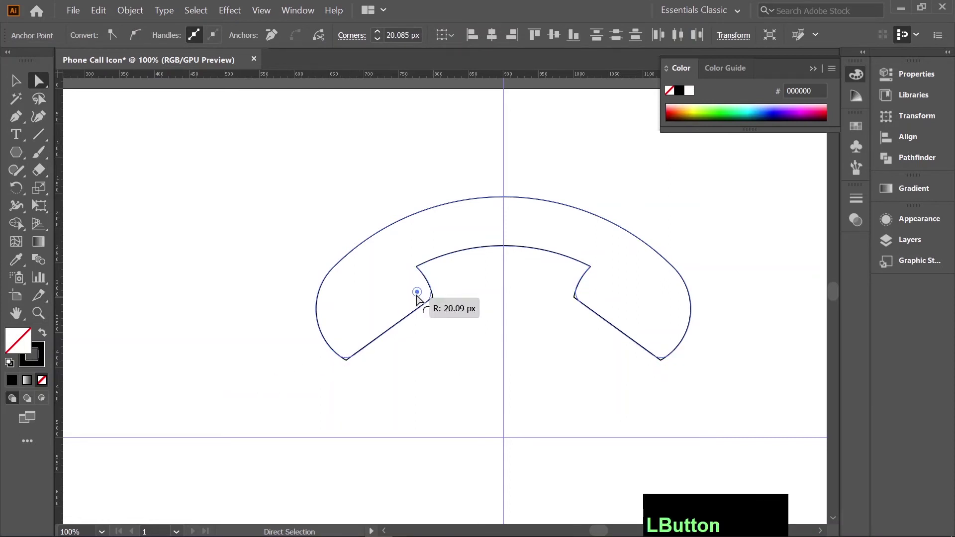
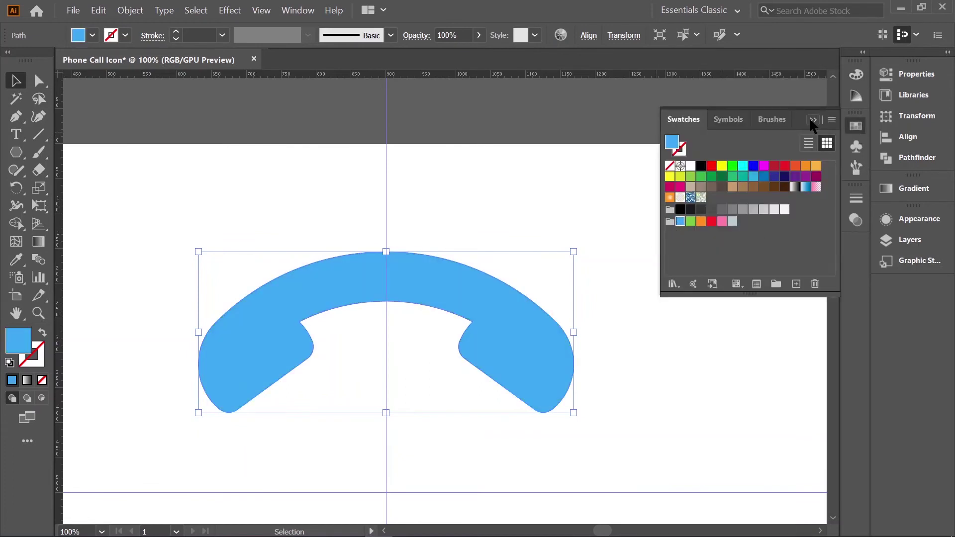
Step: Fill the handset with a light blue swatch and tilt it diagonally like a phone receiver
click(784, 133)
click(522, 403)
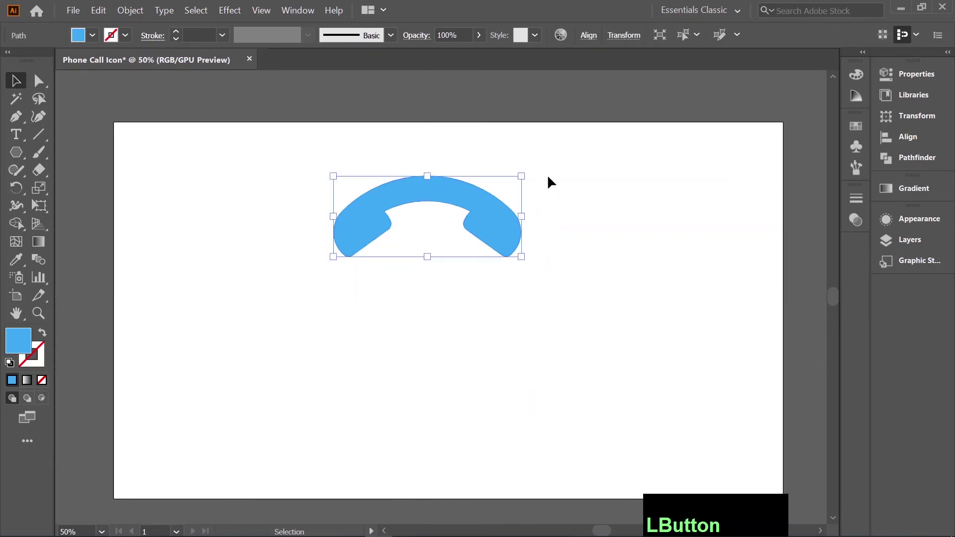
click(444, 245)
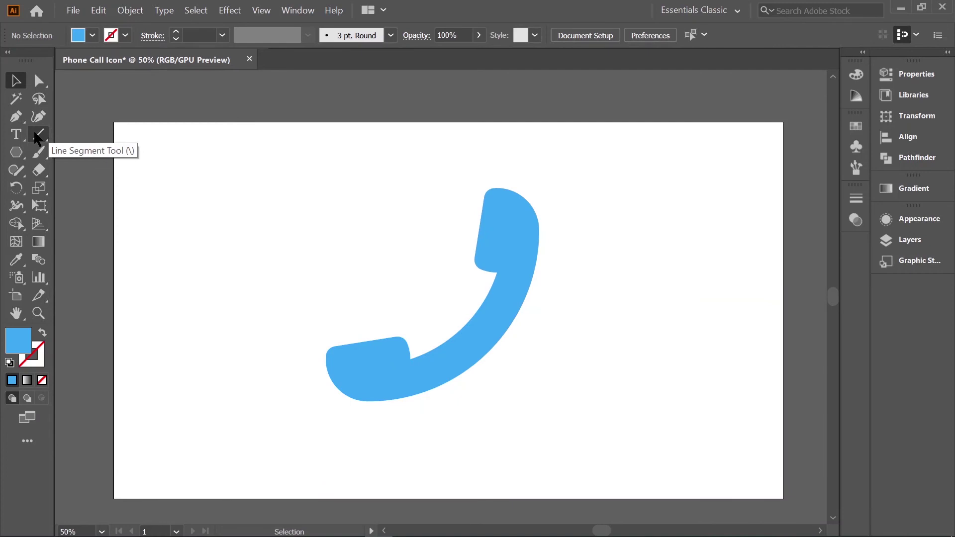
Step: Draw three concentric quarter arcs at the handset's upper left with the Arc Tool and select them together
right_click(38, 139)
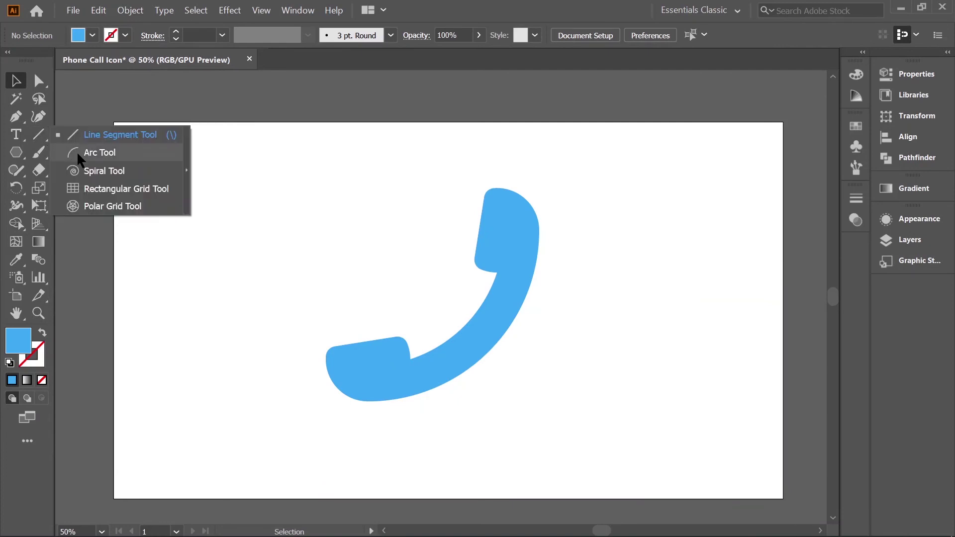
click(81, 160)
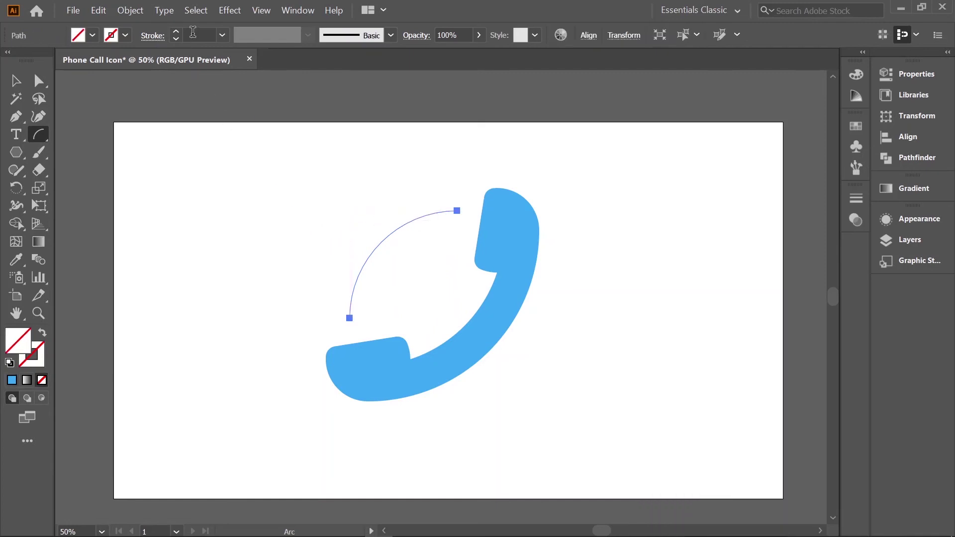
scroll(up, 3)
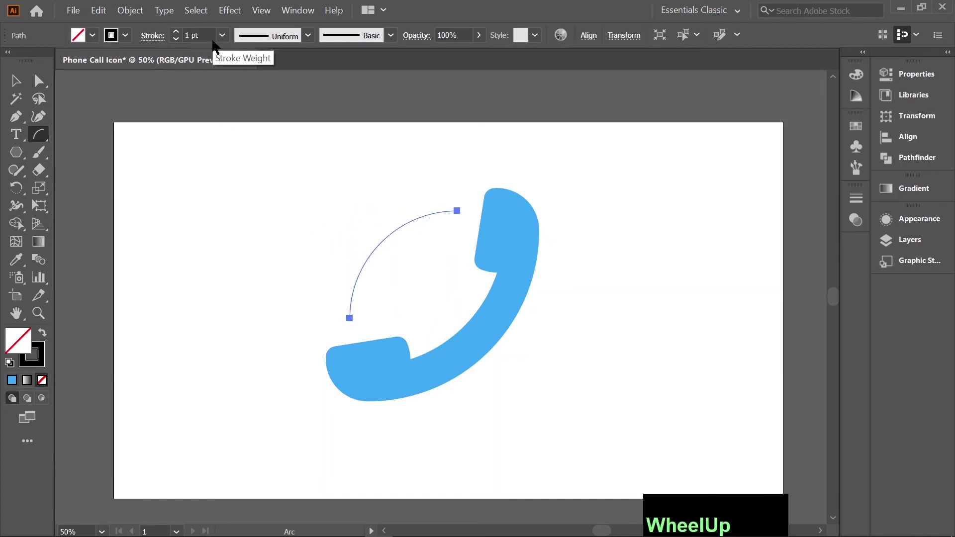
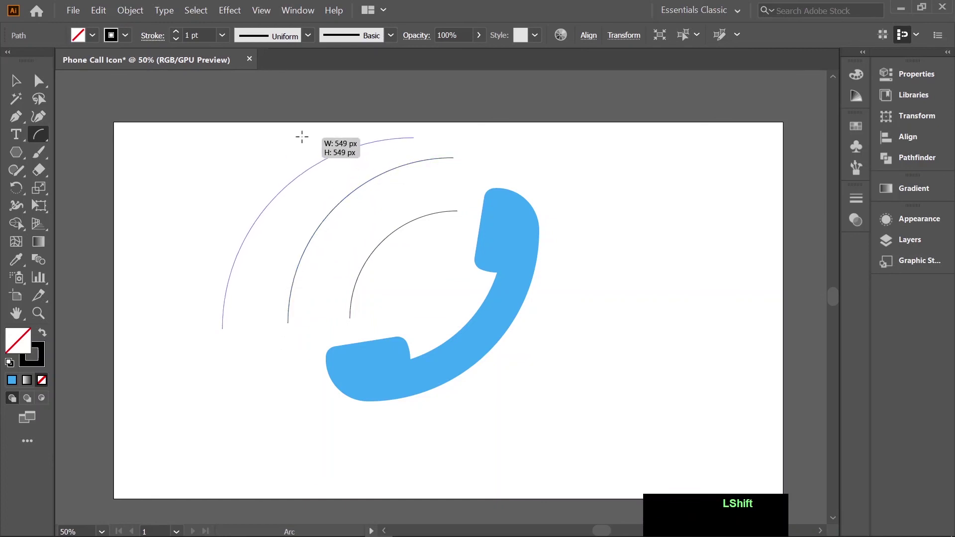
key(v)
click(509, 370)
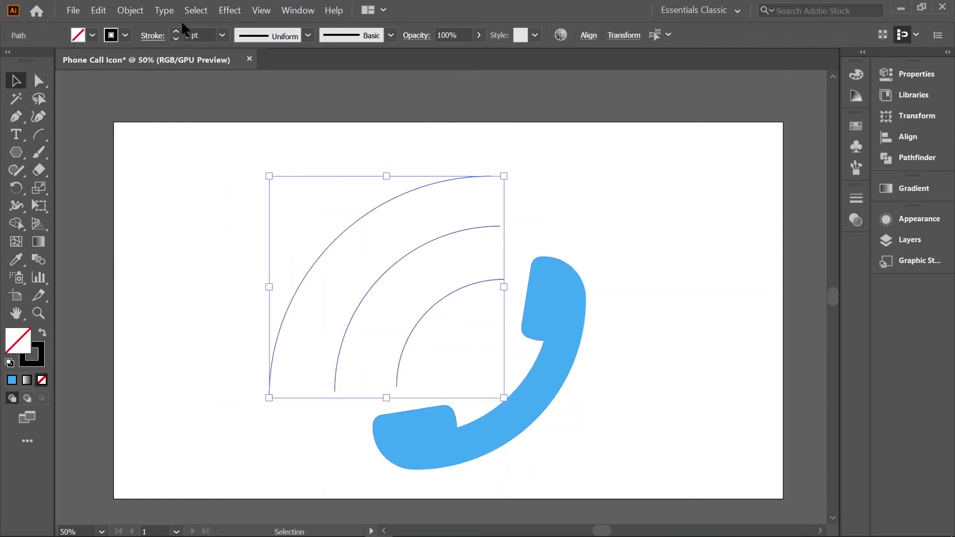
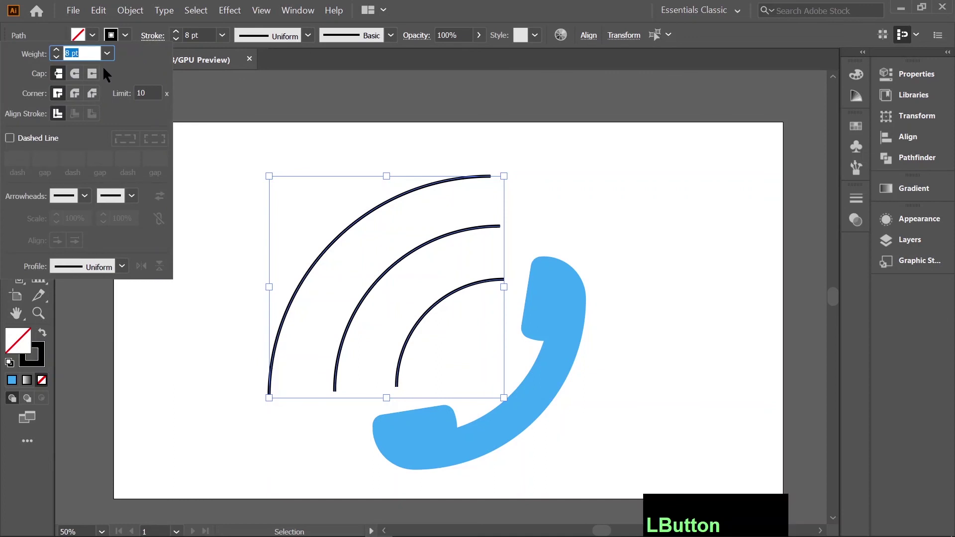
Step: Give the arcs' stroke Round Cap ends and Round Join corners
click(77, 77)
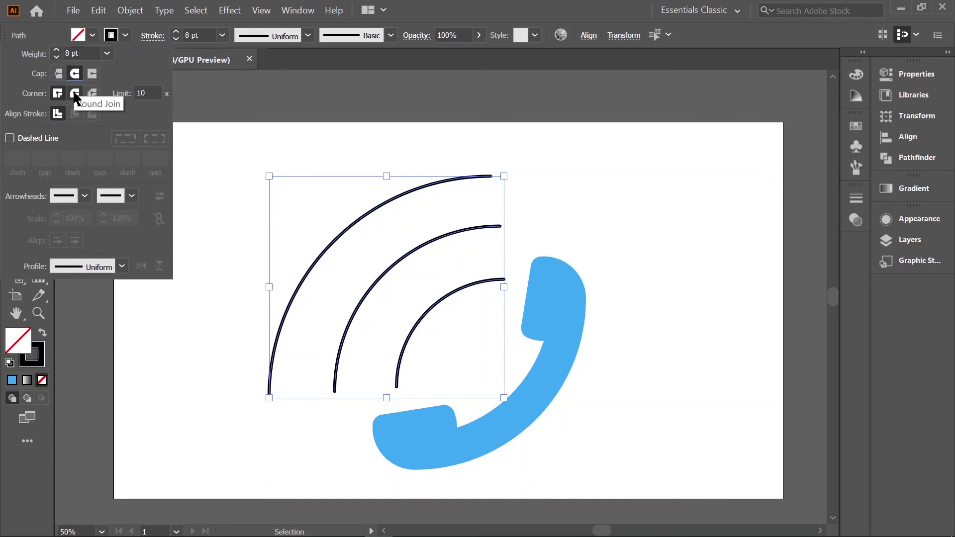
click(78, 98)
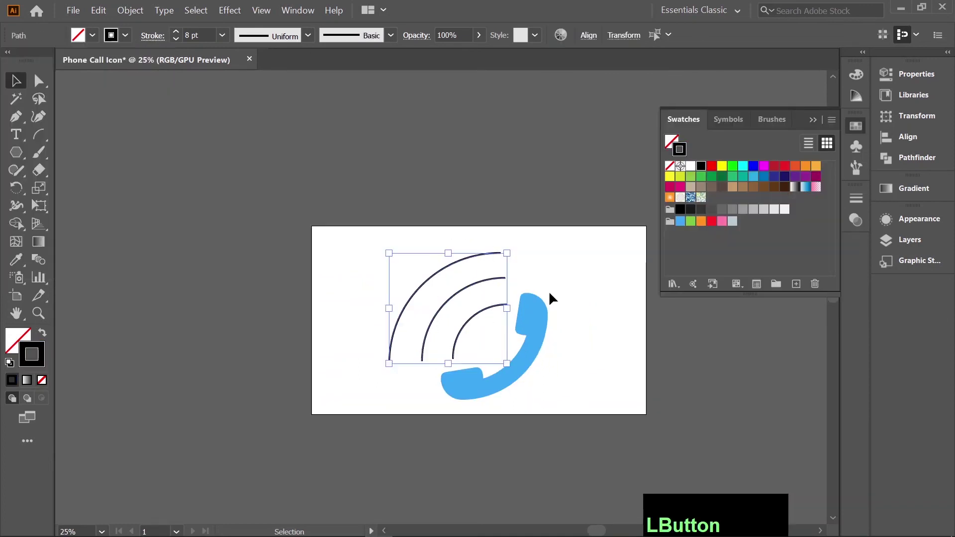